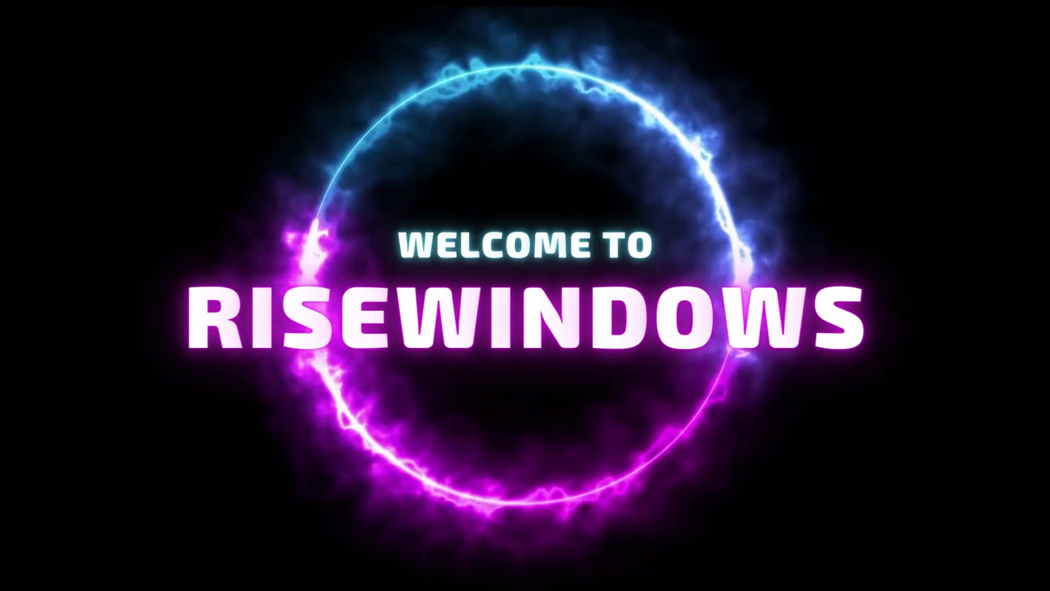
Scroll the article to 'What is Public Folder?' and its default location C:\Users\Public.
left_click(601, 255)
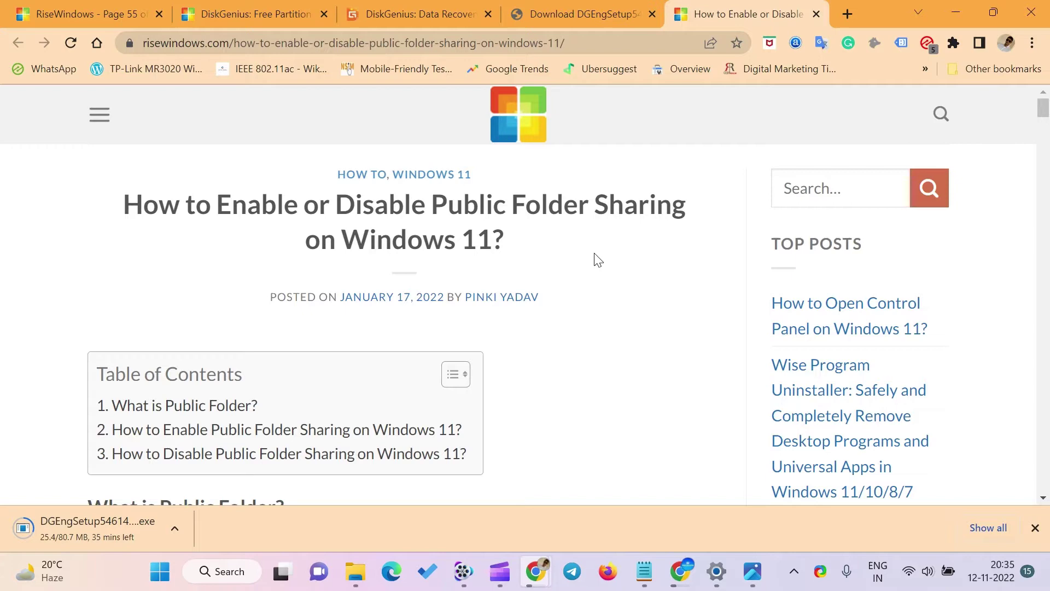
left_click(604, 256)
scroll("down", 3)
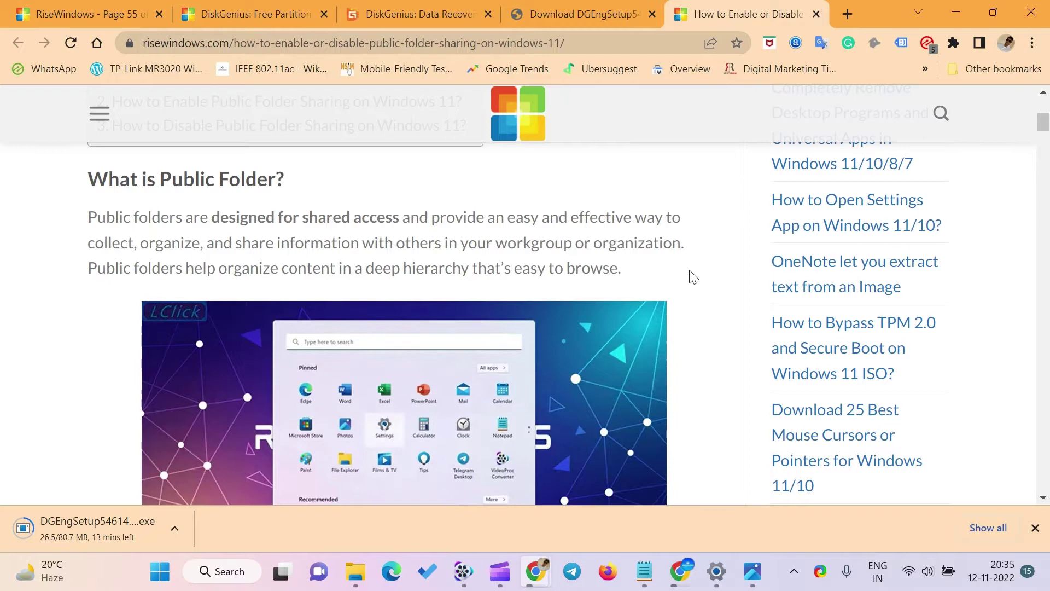
scroll("down", 3)
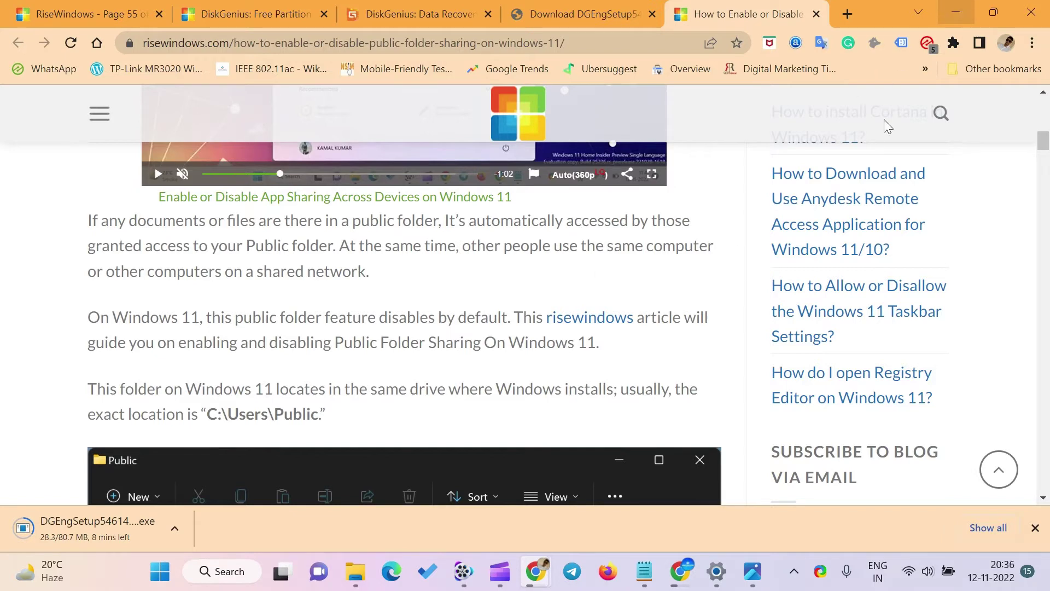
left_click(320, 510)
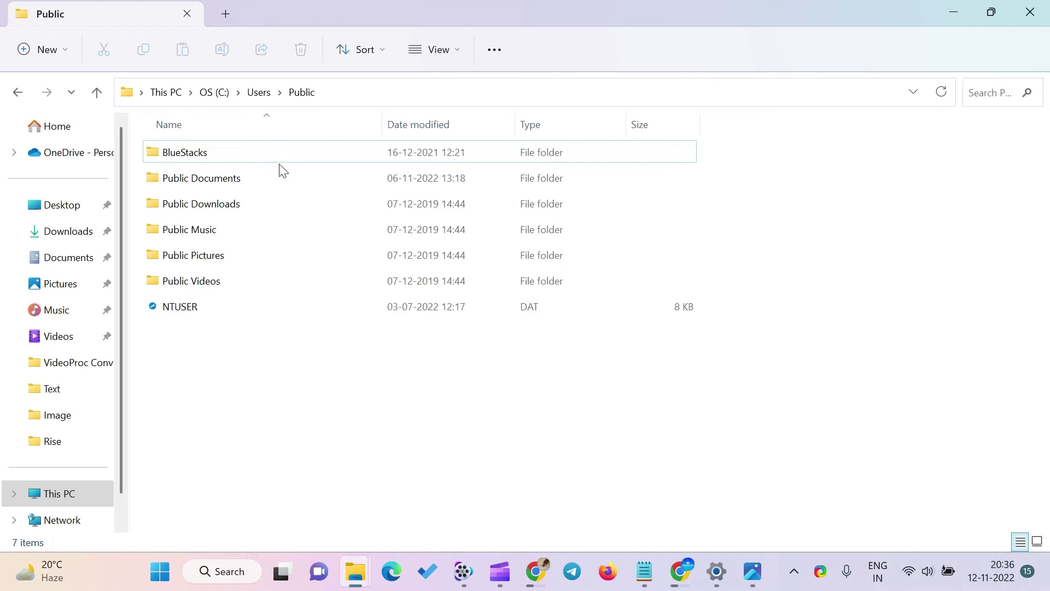
left_click(285, 180)
double_click(284, 180)
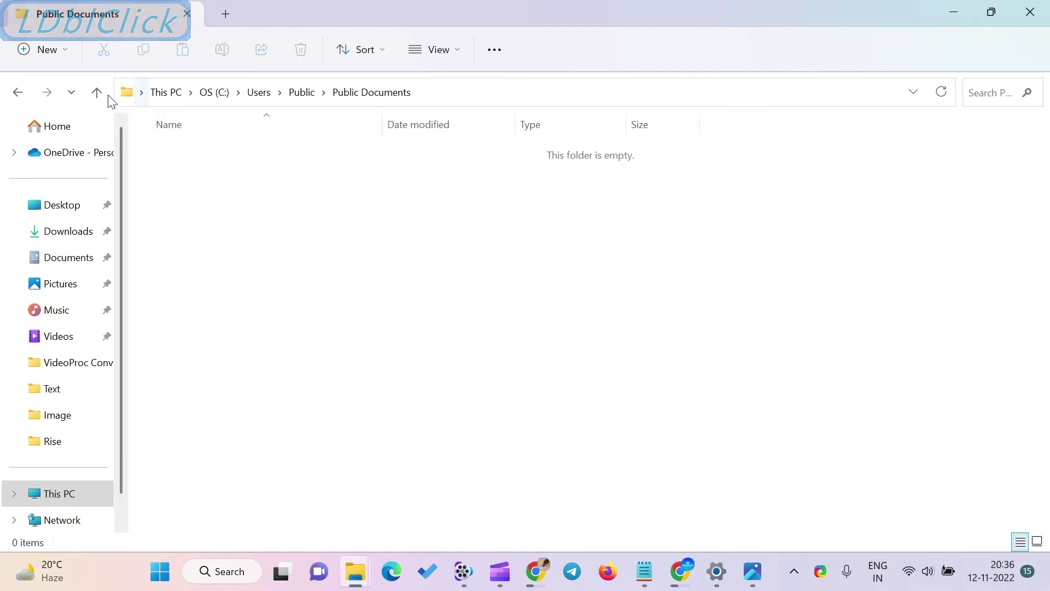
left_click(103, 93)
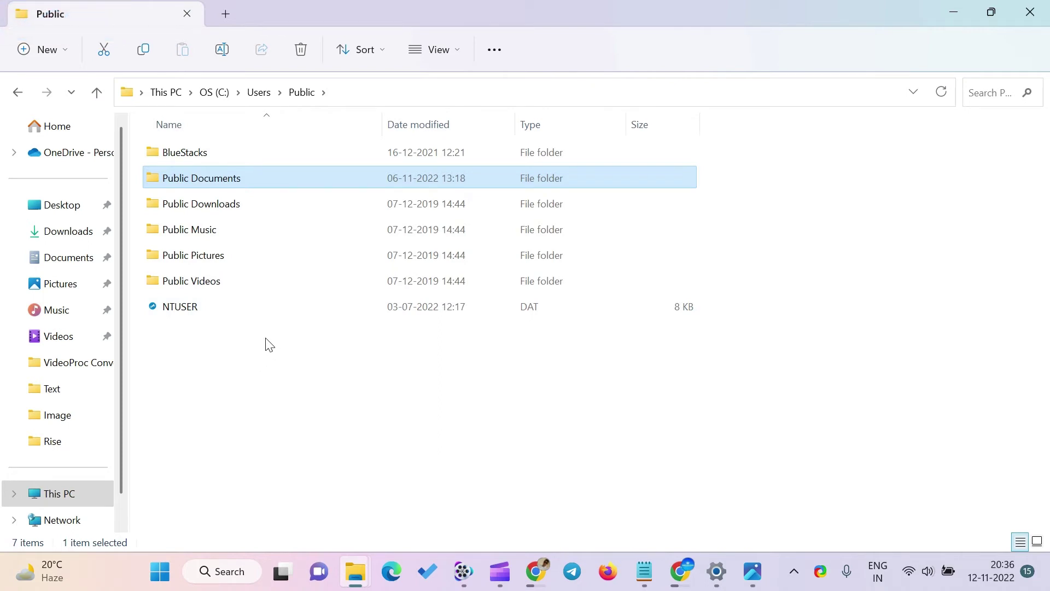
left_click(271, 208)
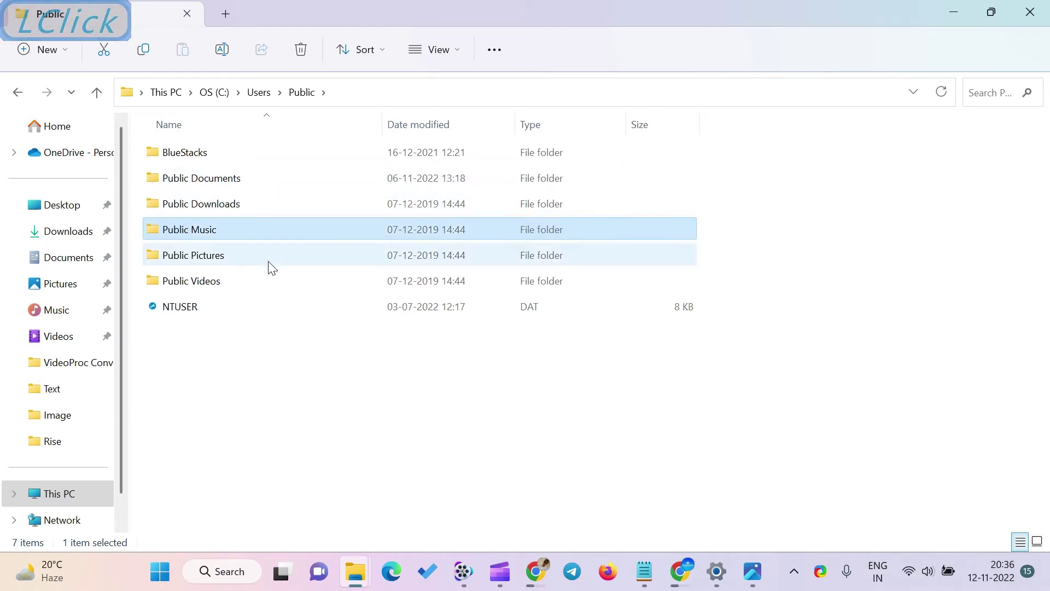
left_click(271, 263)
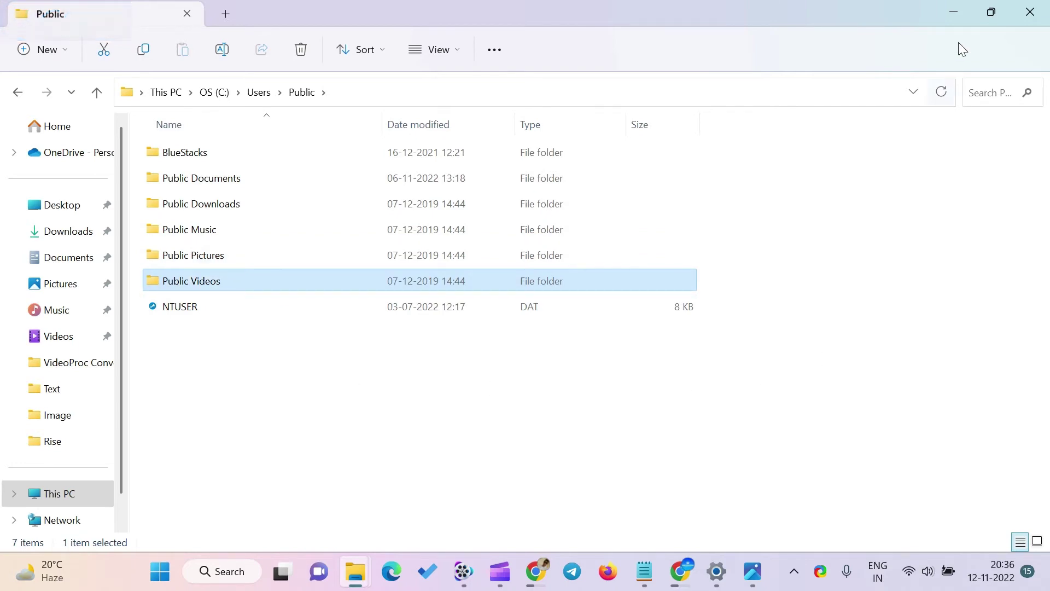
Return to the article's 'How to Enable Public Folder Sharing on Windows 11' steps.
left_click(963, 12)
scroll("down", 3)
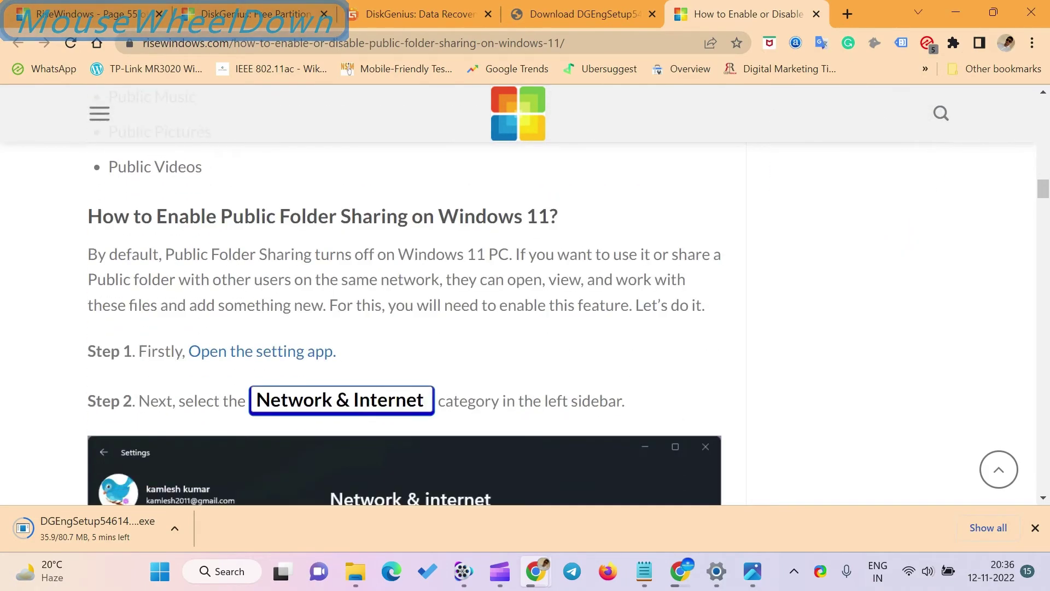
scroll("up", 3)
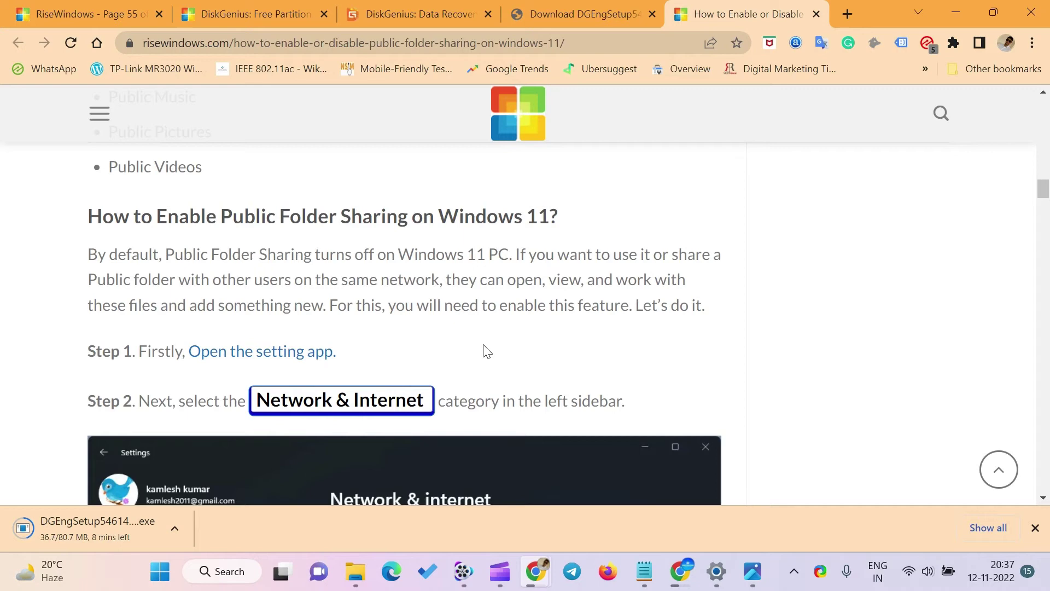
Minimize Chrome and reach Network & internet in Settings, scrolled to Advanced network settings.
left_click(955, 14)
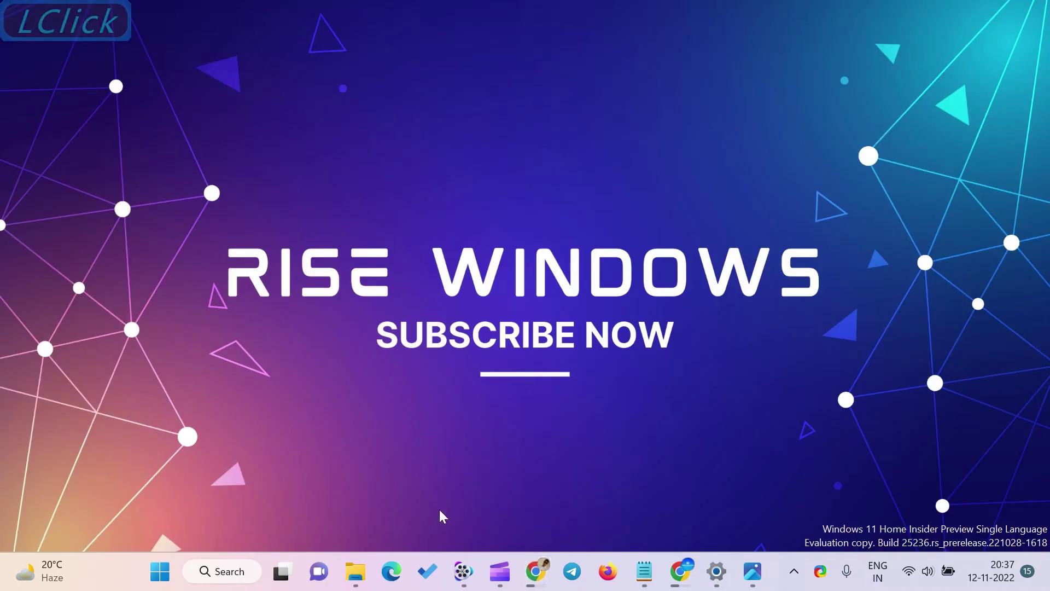
left_click(161, 574)
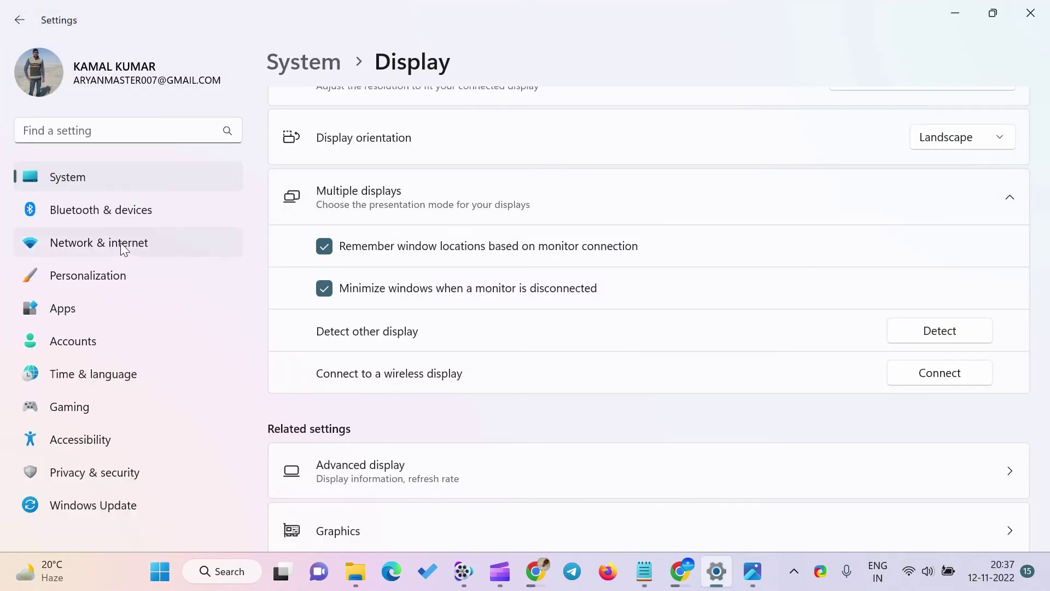
left_click(123, 246)
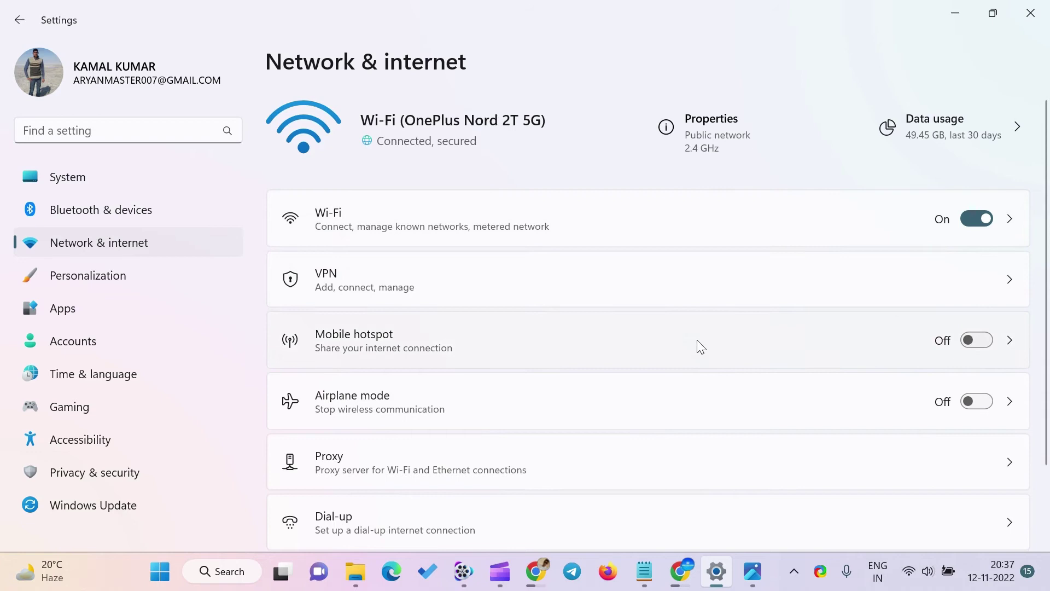
scroll("down", 3)
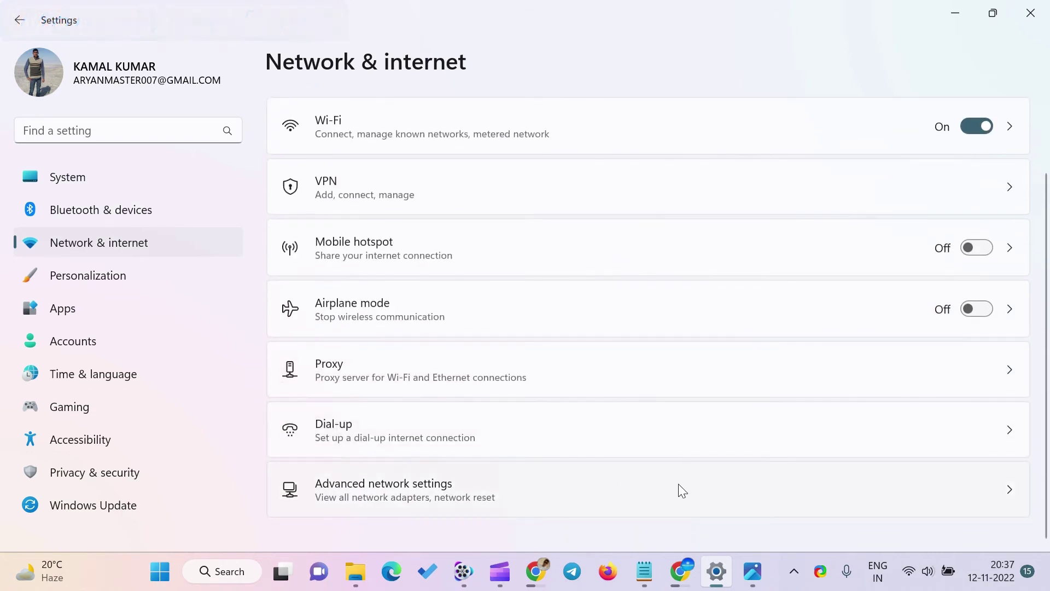
Enter Advanced network settings listing adapters and More settings options.
left_click(686, 486)
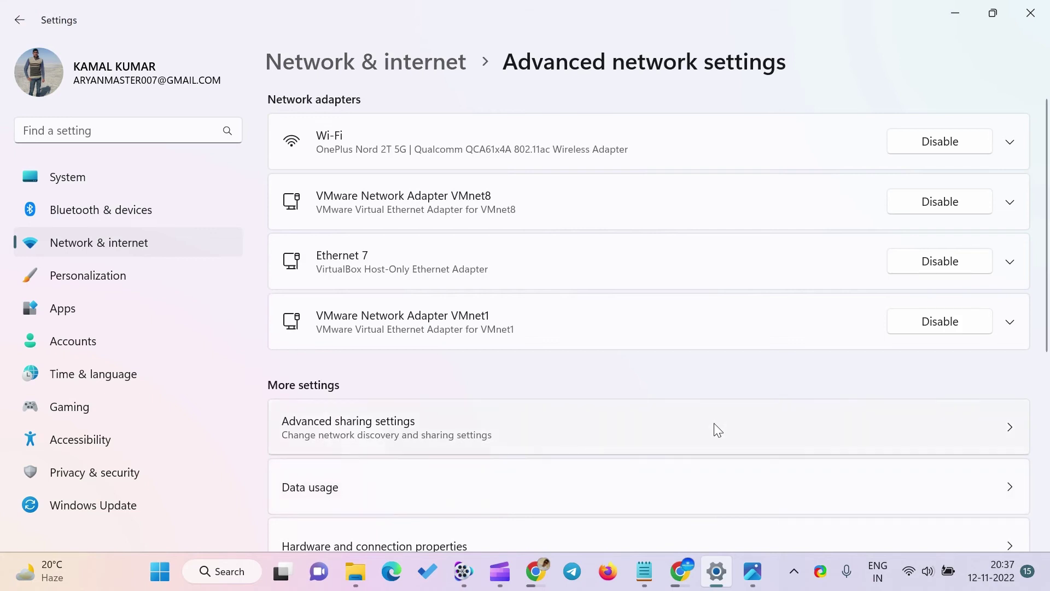
Reach Advanced sharing settings and expand the All networks sharing options.
left_click(721, 426)
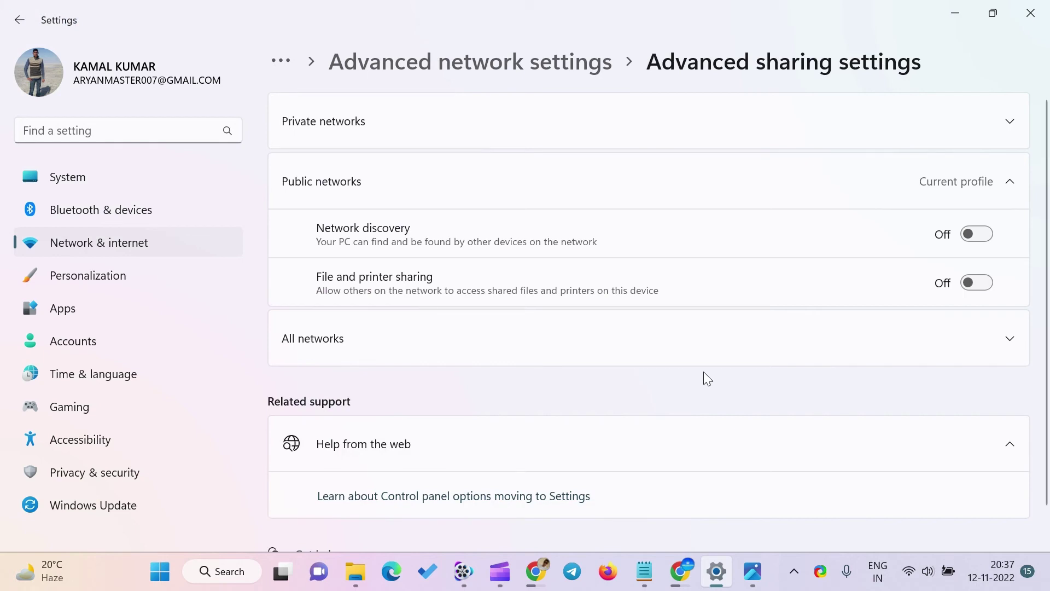
scroll("down", 3)
scroll("up", 3)
left_click(714, 346)
scroll("down", 3)
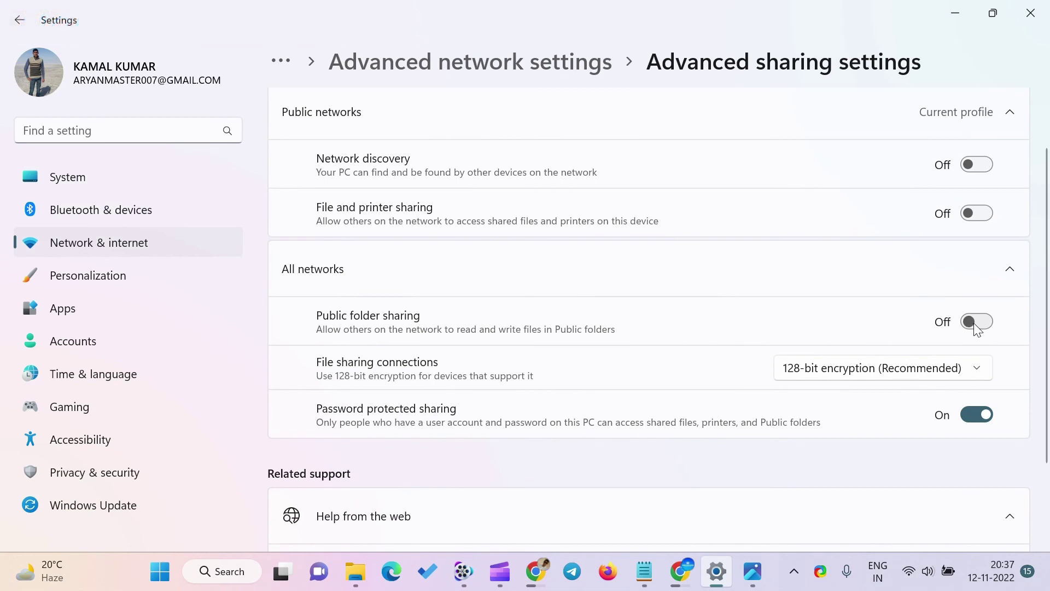
Toggle Public folder sharing on then back off, and minimize Settings to the desktop.
left_click(976, 327)
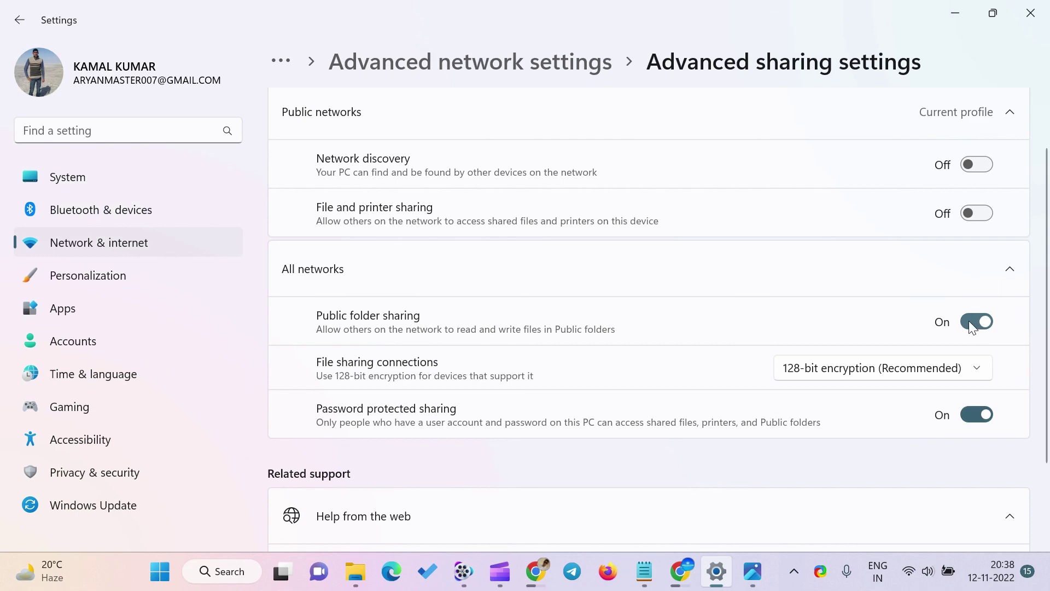
left_click(971, 325)
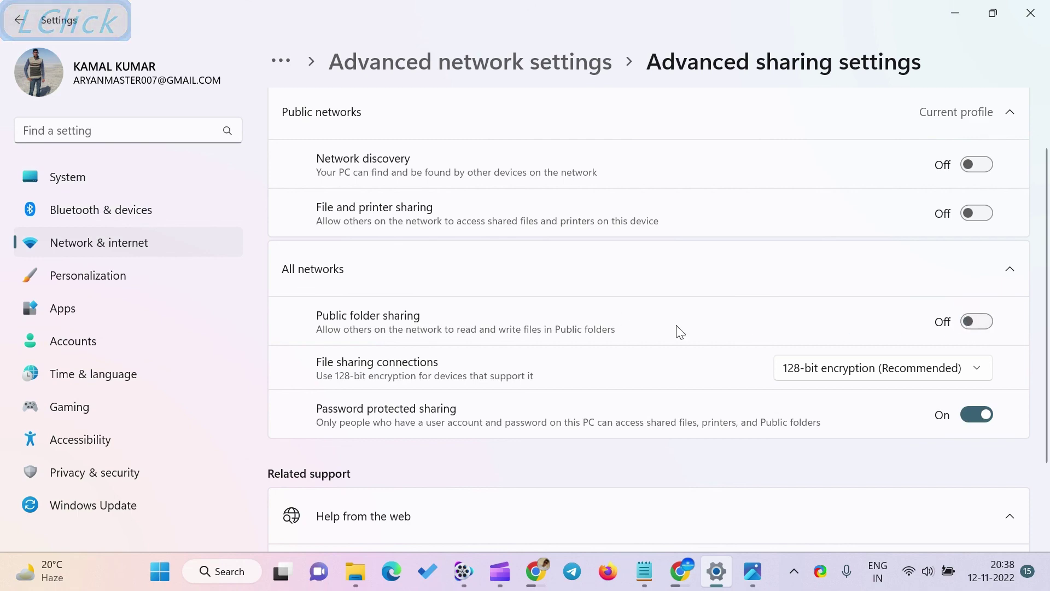
left_click(960, 8)
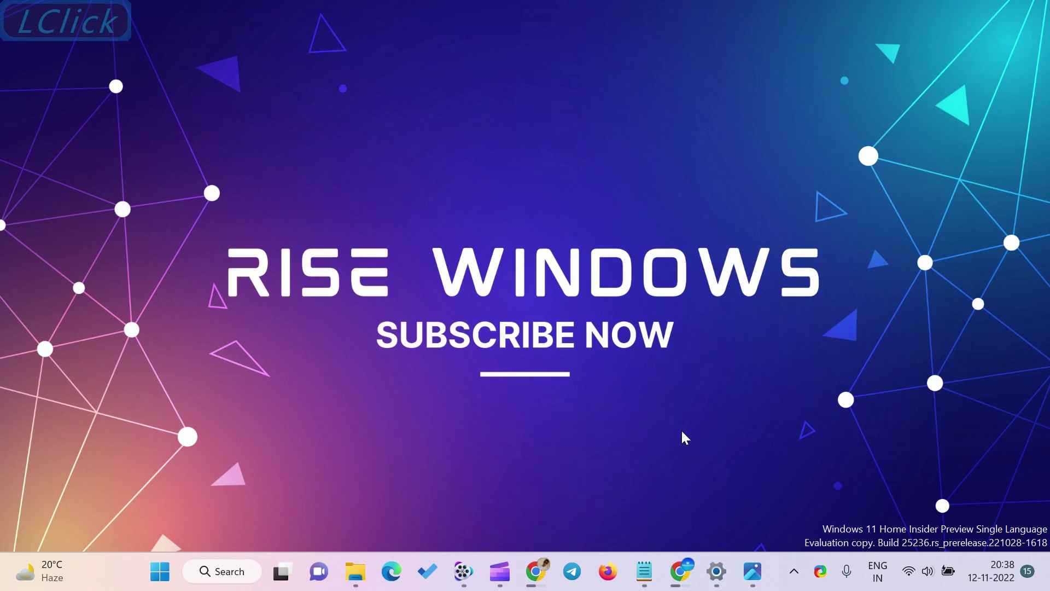